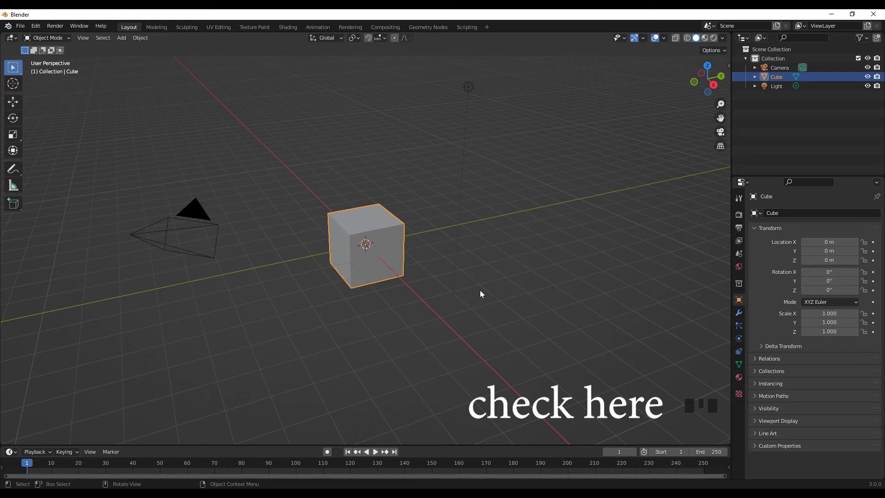
Delete the default cube and add a mesh plane at the scene centre.
{"action": "scroll", "scroll_direction": "up", "scroll_amount": 3}
{"action": "scroll", "scroll_direction": "down", "scroll_amount": 3}
{"action": "scroll", "scroll_direction": "up", "scroll_amount": 3}
{"action": "left_click", "coordinate": [411, 248]}
{"action": "key", "text": "x"}
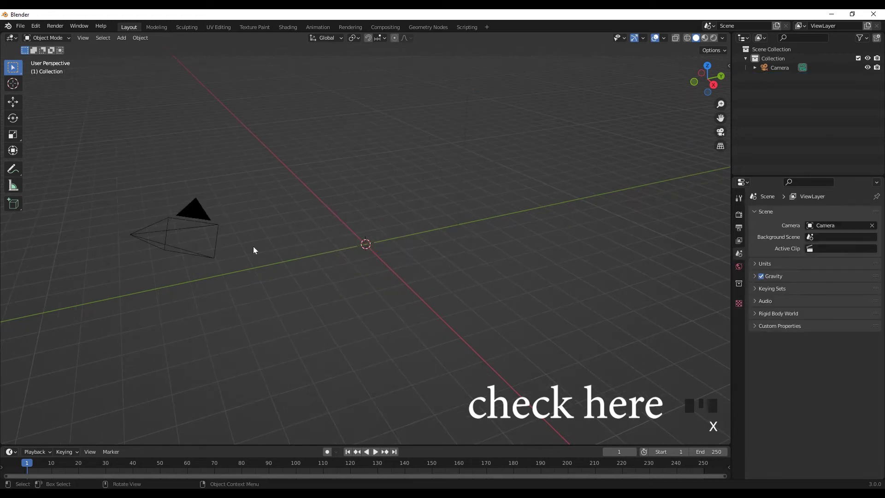
{"action": "left_click", "coordinate": [184, 244]}
{"action": "key", "text": "shift+a"}
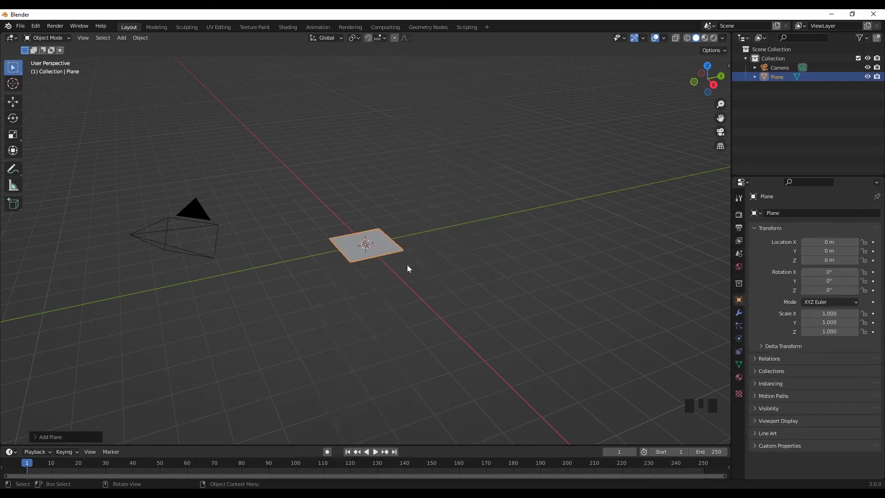
{"action": "scroll", "scroll_direction": "up", "scroll_amount": 3}
{"action": "scroll", "scroll_direction": "down", "scroll_amount": 3}
Scale the plane to about 3.388 and reframe it through the scene camera.
{"action": "key", "text": "KP_0"}
{"action": "key", "text": "s"}
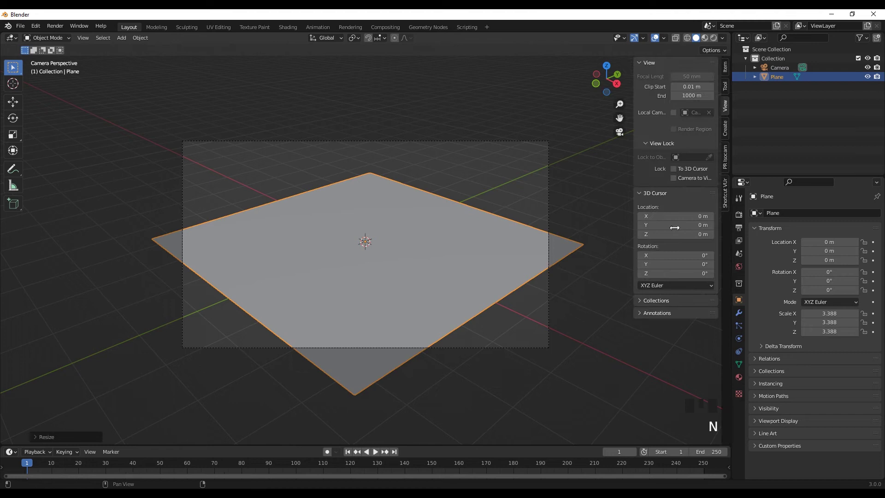
{"action": "left_click", "coordinate": [731, 110]}
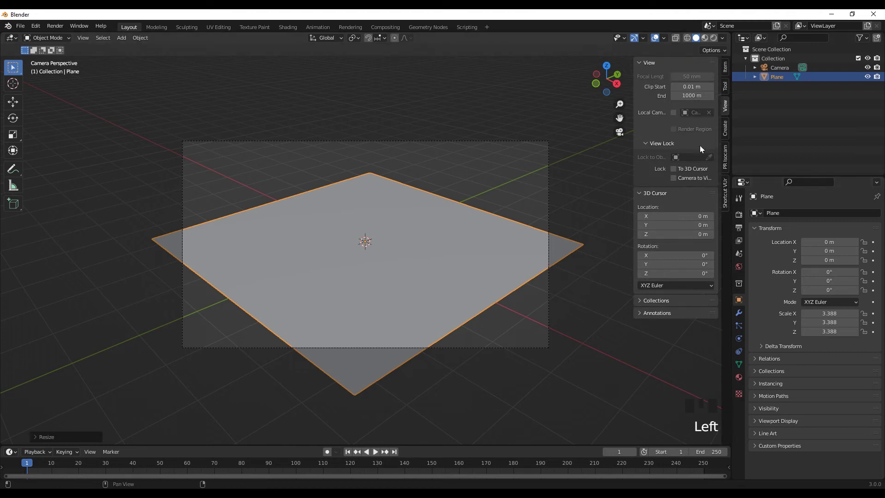
{"action": "left_click", "coordinate": [688, 180]}
{"action": "scroll", "scroll_direction": "down", "scroll_amount": 3}
{"action": "left_click_drag", "start_coordinate": [314, 325], "coordinate": [355, 342]}
{"action": "scroll", "scroll_direction": "up", "scroll_amount": 3}
{"action": "left_click_drag", "start_coordinate": [358, 342], "coordinate": [383, 347]}
{"action": "scroll", "scroll_direction": "down", "scroll_amount": 3}
{"action": "left_click_drag", "start_coordinate": [382, 354], "coordinate": [679, 181]}
{"action": "left_click", "coordinate": [678, 181]}
{"action": "scroll", "scroll_direction": "up", "scroll_amount": 3}
{"action": "scroll", "scroll_direction": "down", "scroll_amount": 3}
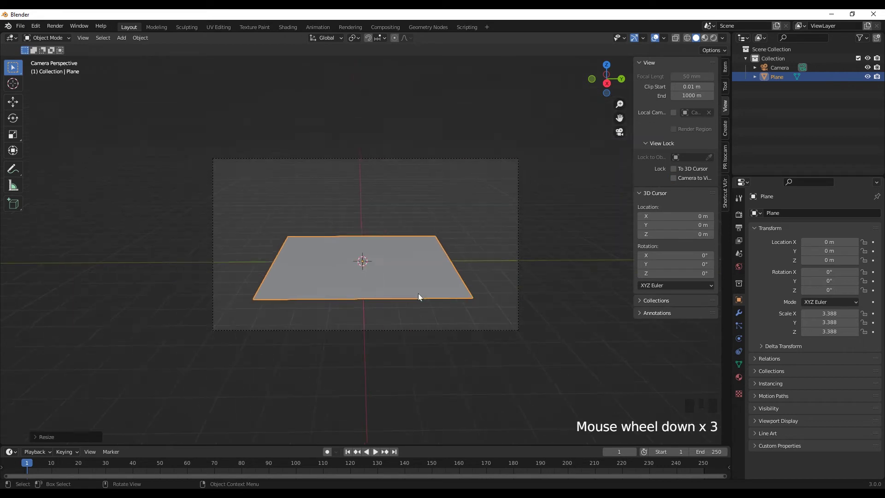
{"action": "left_click_drag", "start_coordinate": [449, 306], "coordinate": [467, 302]}
{"action": "scroll", "scroll_direction": "down", "scroll_amount": 3}
Add a Sun light to the scene and check it through the camera.
{"action": "key", "text": "n"}
{"action": "left_click_drag", "start_coordinate": [518, 268], "coordinate": [475, 231]}
{"action": "left_click", "coordinate": [474, 231]}
{"action": "key", "text": "shift+a"}
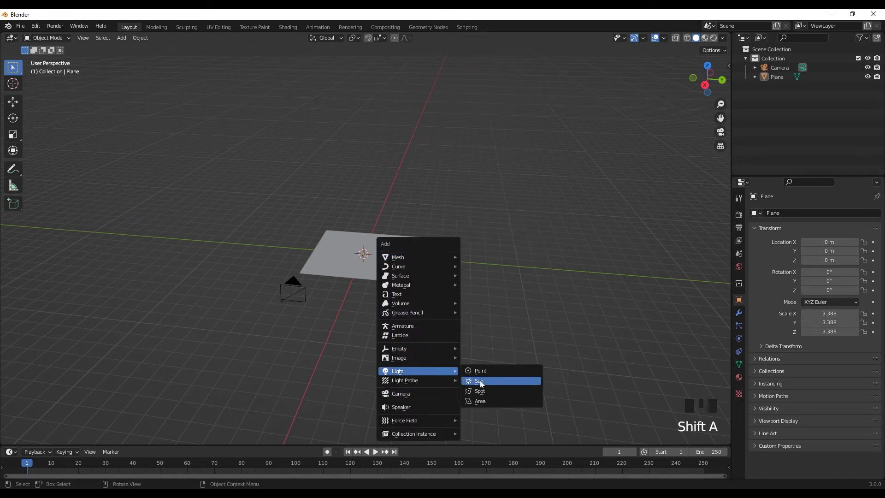
{"action": "scroll", "scroll_direction": "up", "scroll_amount": 3}
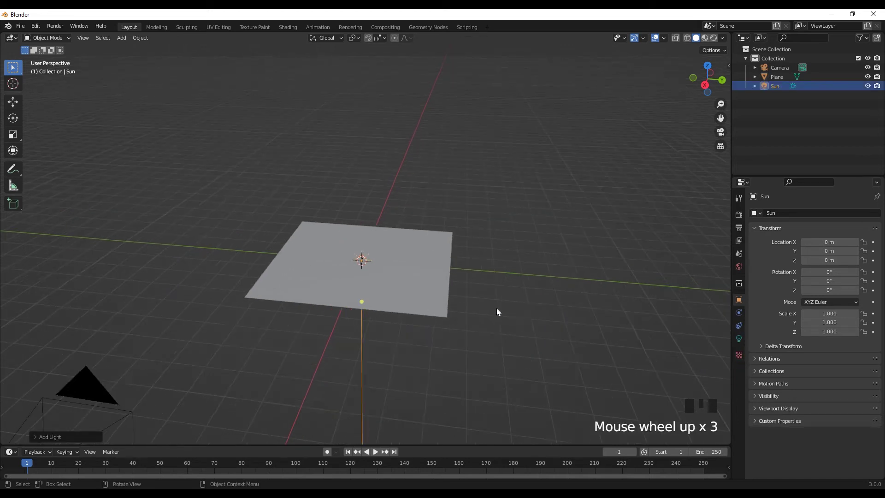
{"action": "key", "text": "."}
{"action": "left_click", "coordinate": [589, 313]}
{"action": "key", "text": "."}
{"action": "scroll", "scroll_direction": "down", "scroll_amount": 3}
{"action": "middle_click", "coordinate": [442, 292]}
{"action": "key", "text": "KP_0"}
Raise the sun along Z above the plane and tilt it 45° around Y.
{"action": "key", "text": "g"}
{"action": "left_click", "coordinate": [370, 333]}
{"action": "left_click", "coordinate": [361, 351]}
{"action": "key", "text": "g"}
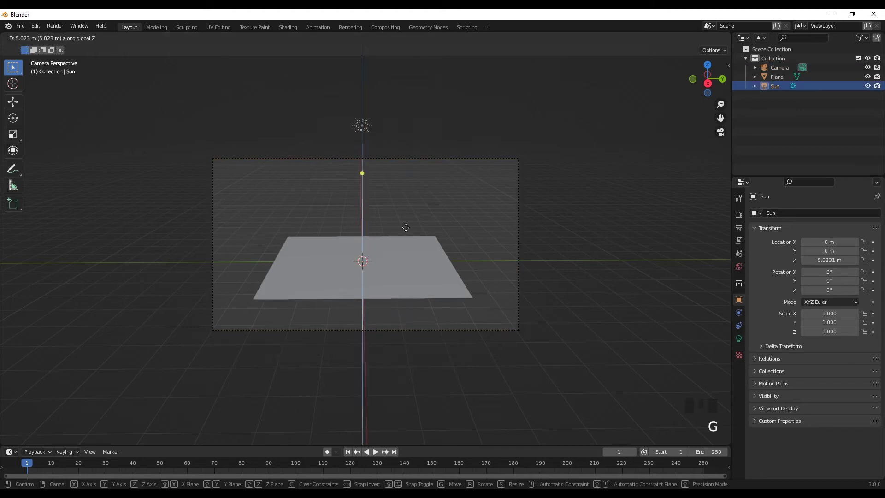
{"action": "key", "text": "r"}
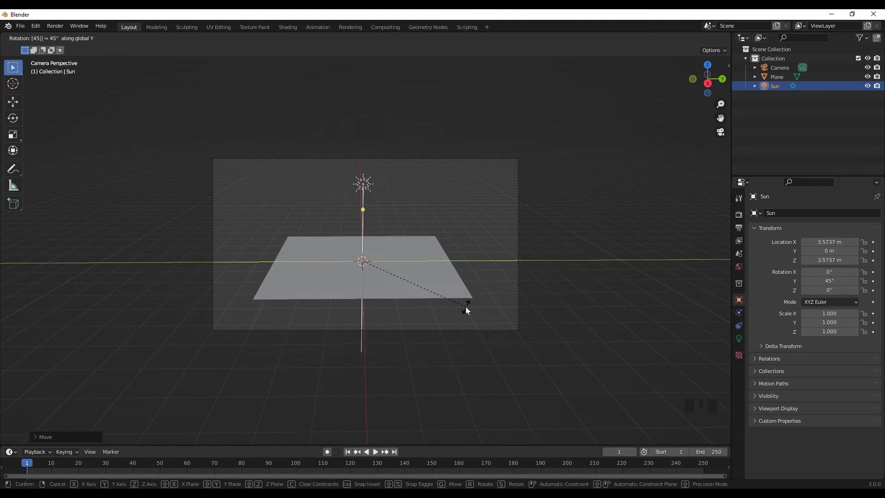
{"action": "left_click_drag", "start_coordinate": [431, 309], "coordinate": [299, 300]}
{"action": "scroll", "scroll_direction": "down", "scroll_amount": 3}
{"action": "left_click_drag", "start_coordinate": [318, 298], "coordinate": [327, 325]}
Turn the sun 30° around Z and move it out along its local axis, aimed at the plane.
{"action": "key", "text": "r"}
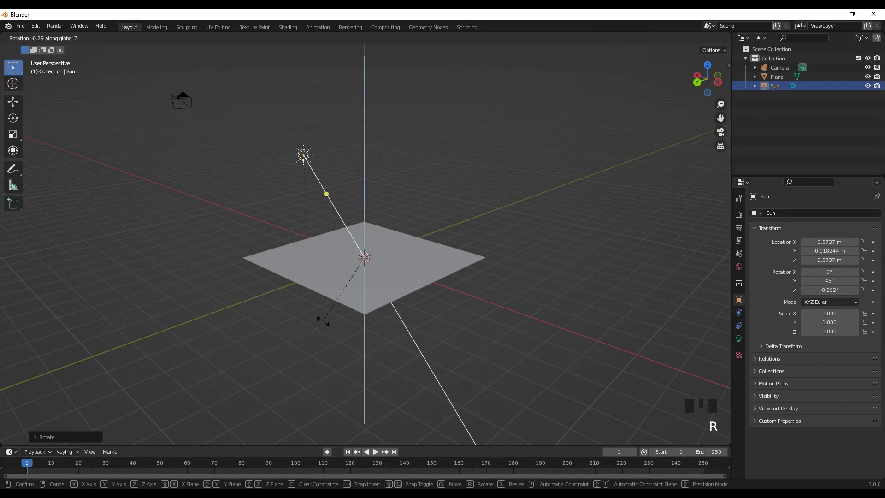
{"action": "scroll", "scroll_direction": "down", "scroll_amount": 3}
{"action": "key", "text": "KP_0"}
{"action": "scroll", "scroll_direction": "up", "scroll_amount": 3}
{"action": "key", "text": "g"}
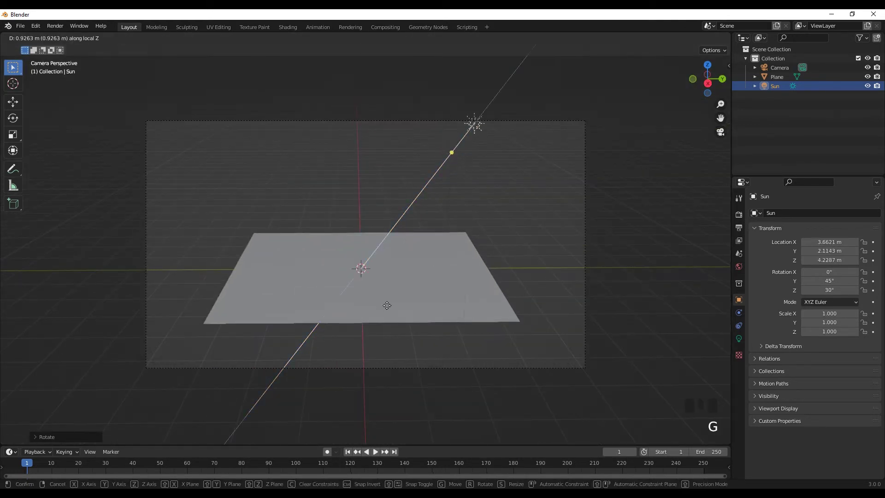
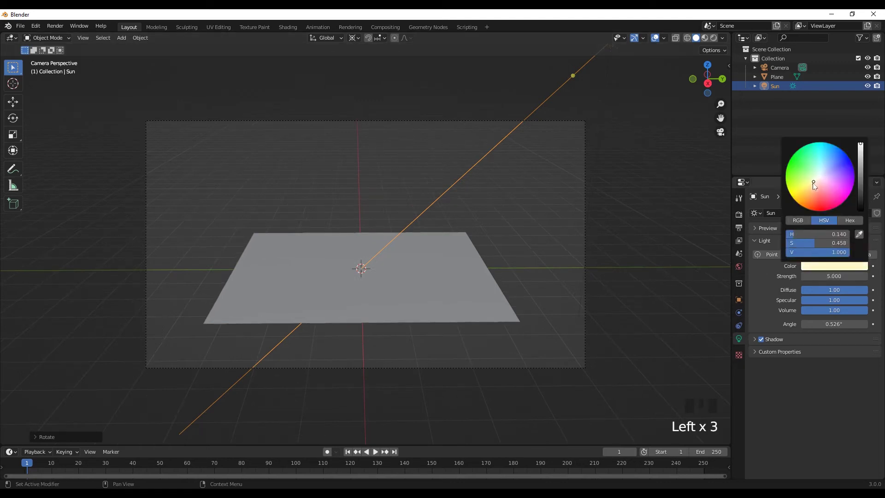
Give the sun a pale warm yellow colour at strength 5, then select the plane.
{"action": "left_click", "coordinate": [707, 243]}
{"action": "left_click", "coordinate": [430, 299]}
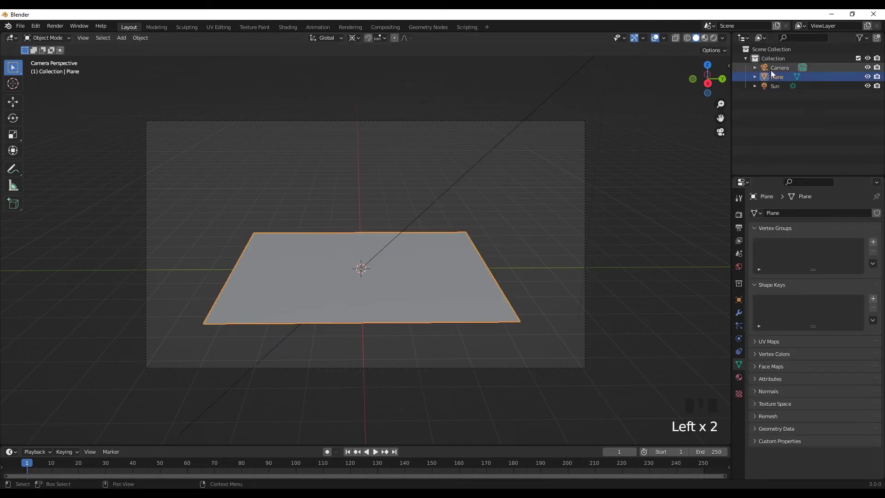
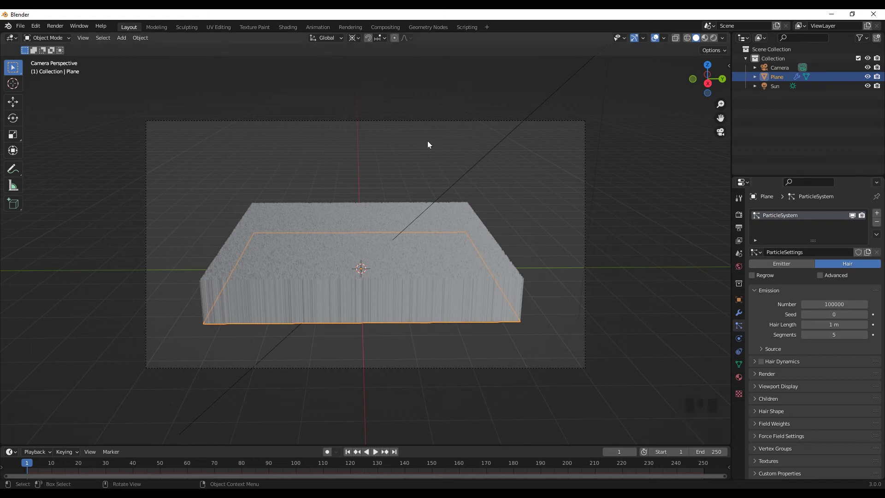
Add a Hair particle system with Advanced on, 100000 strands, 0.5 m hair length.
{"action": "left_click", "coordinate": [832, 278]}
{"action": "left_click_drag", "start_coordinate": [770, 402], "coordinate": [767, 405]}
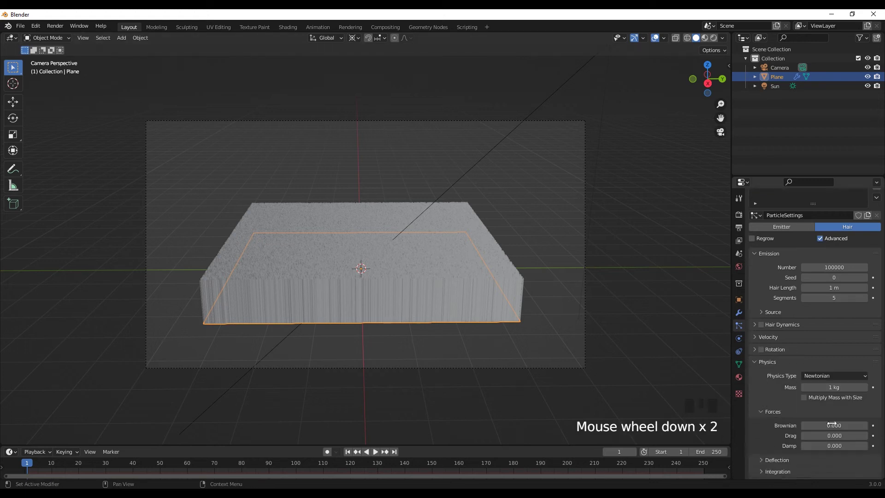
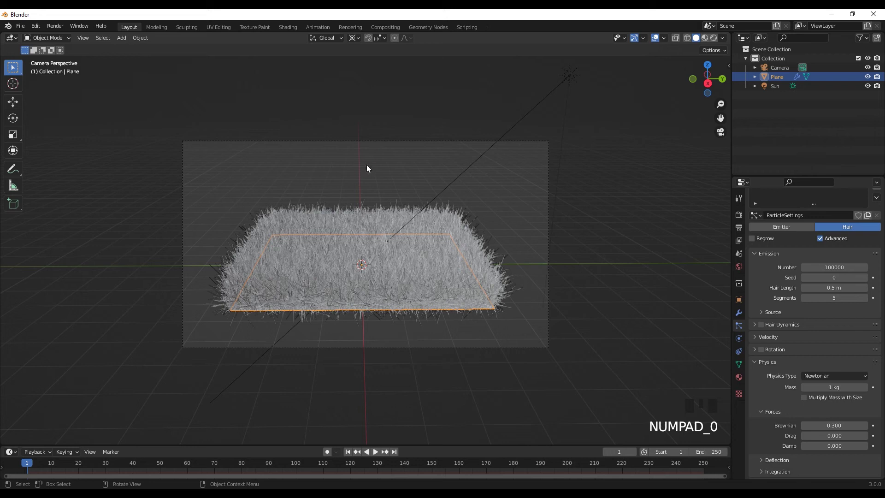
Preview the viewport in Rendered shading using Scene Lights and Scene World.
{"action": "scroll", "scroll_direction": "up", "scroll_amount": 3}
{"action": "left_click", "coordinate": [727, 43]}
{"action": "scroll", "scroll_direction": "down", "scroll_amount": 3}
{"action": "left_click", "coordinate": [556, 202]}
{"action": "left_click", "coordinate": [706, 41]}
{"action": "left_click_drag", "start_coordinate": [726, 41], "coordinate": [685, 95]}
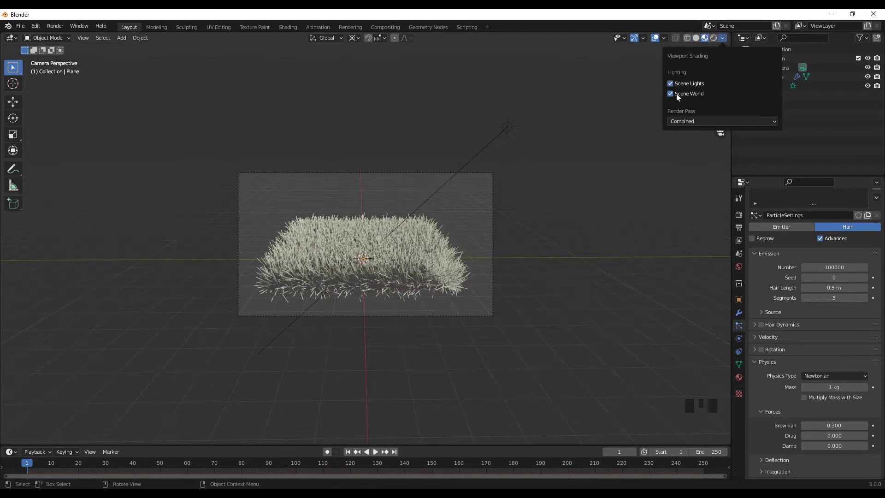
{"action": "scroll", "scroll_direction": "up", "scroll_amount": 3}
Add a new material to the plane with a light green Base Color for the grass.
{"action": "left_click", "coordinate": [339, 240]}
{"action": "left_click", "coordinate": [742, 382]}
{"action": "left_click_drag", "start_coordinate": [807, 257], "coordinate": [831, 351]}
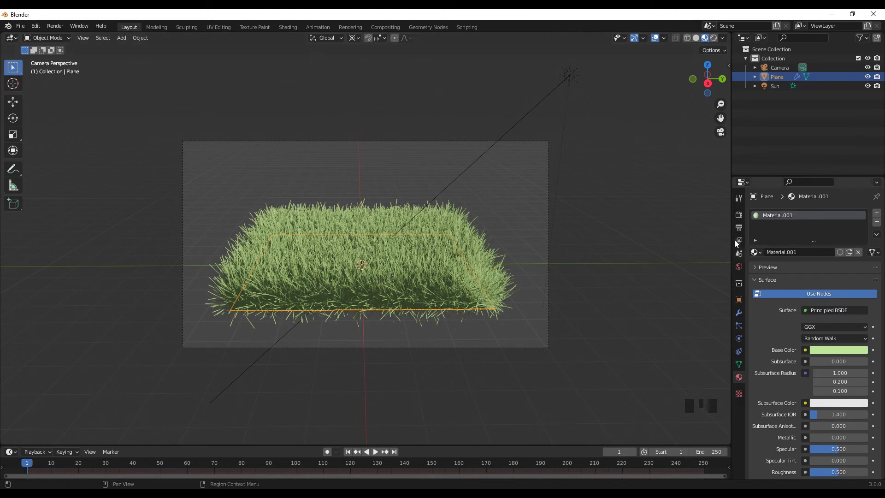
Enable Ambient Occlusion, Bloom and Screen Space Reflections, and set the render engine to Cycles on CPU.
{"action": "left_click", "coordinate": [743, 221]}
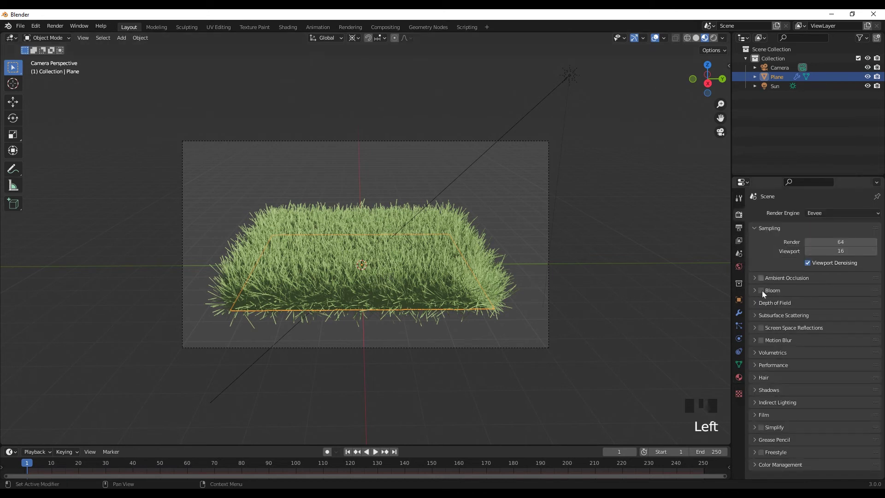
{"action": "left_click", "coordinate": [766, 295]}
{"action": "left_click", "coordinate": [761, 329]}
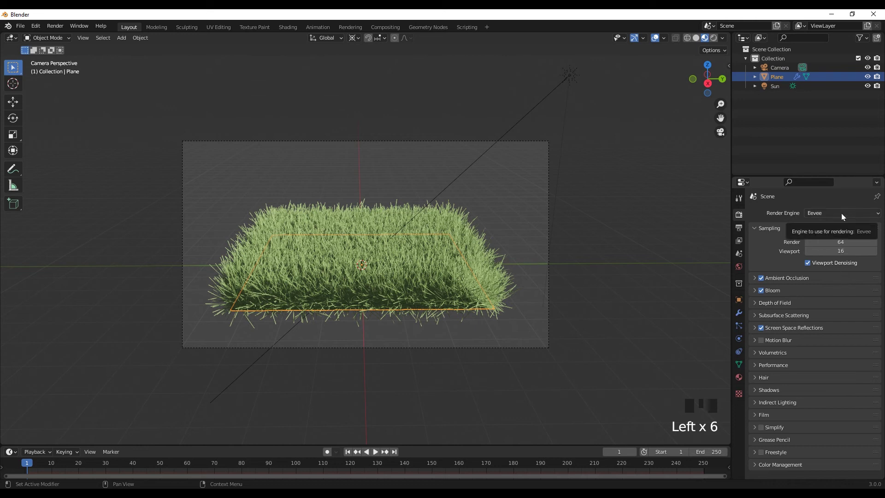
{"action": "left_click_drag", "start_coordinate": [842, 216], "coordinate": [728, 227]}
{"action": "scroll", "scroll_direction": "down", "scroll_amount": 3}
{"action": "left_click_drag", "start_coordinate": [548, 266], "coordinate": [495, 266]}
{"action": "scroll", "scroll_direction": "down", "scroll_amount": 3}
{"action": "left_click_drag", "start_coordinate": [520, 283], "coordinate": [532, 267]}
{"action": "scroll", "scroll_direction": "up", "scroll_amount": 3}
{"action": "left_click_drag", "start_coordinate": [538, 270], "coordinate": [580, 208]}
{"action": "key", "text": "shift+a"}
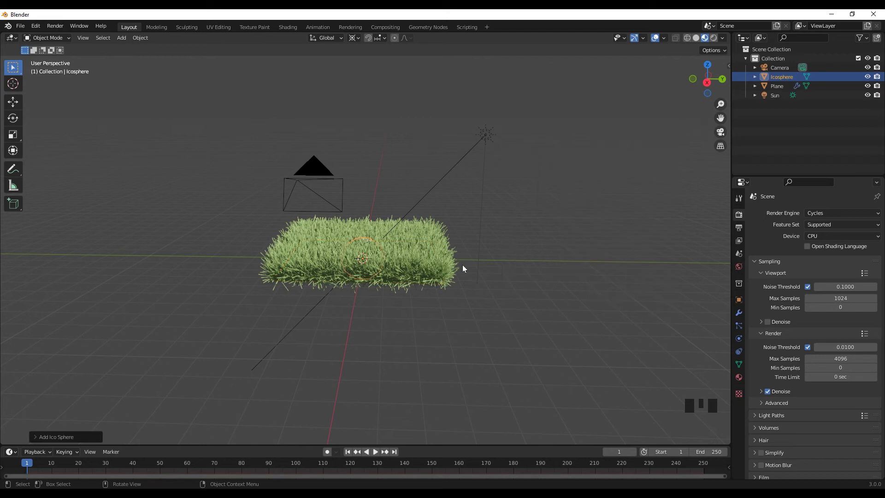
Add an icosphere, isolate it in local view and squash it to about 0.47 along Z in Edit Mode.
{"action": "scroll", "scroll_direction": "down", "scroll_amount": 3}
{"action": "key", "text": "/"}
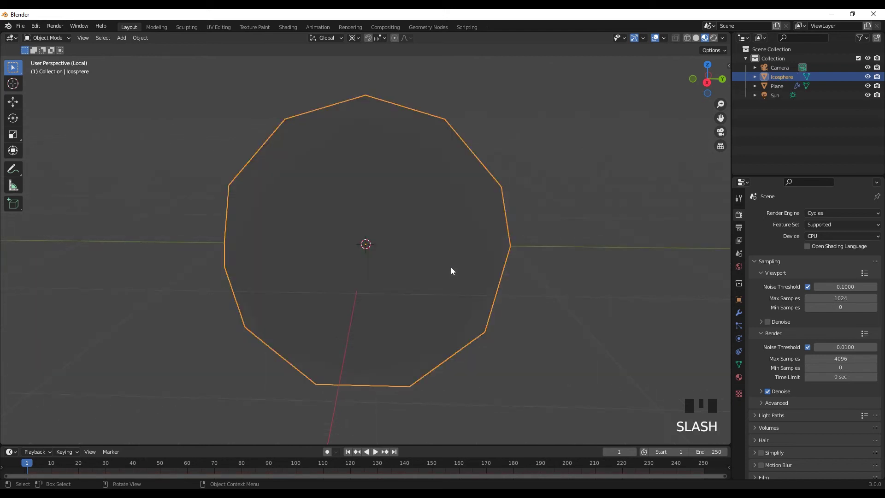
{"action": "left_click", "coordinate": [700, 41]}
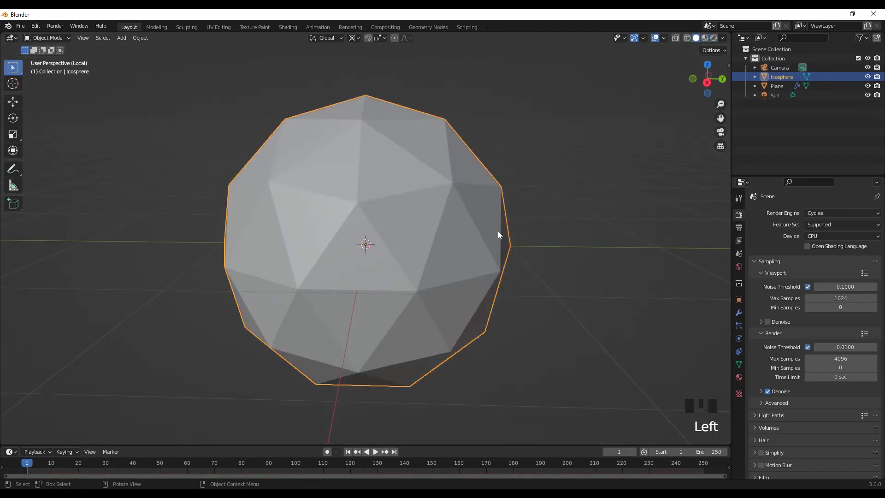
{"action": "scroll", "scroll_direction": "down", "scroll_amount": 3}
{"action": "key", "text": "Tab"}
{"action": "key", "text": "s"}
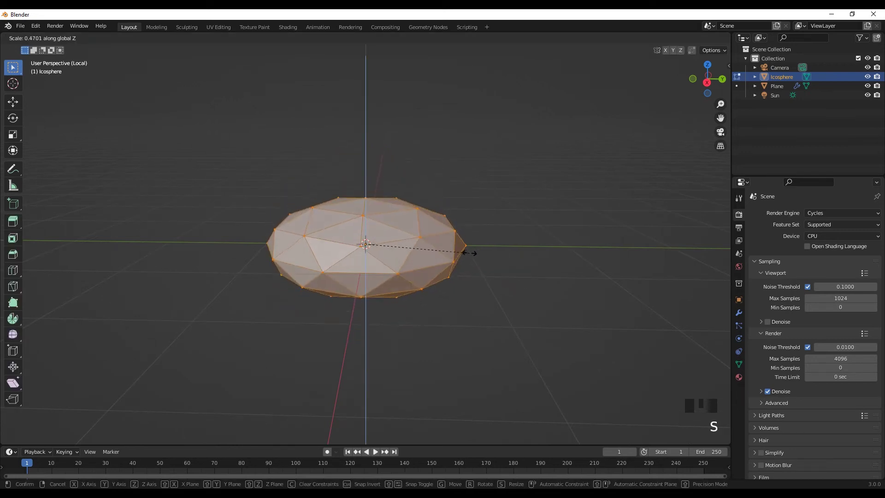
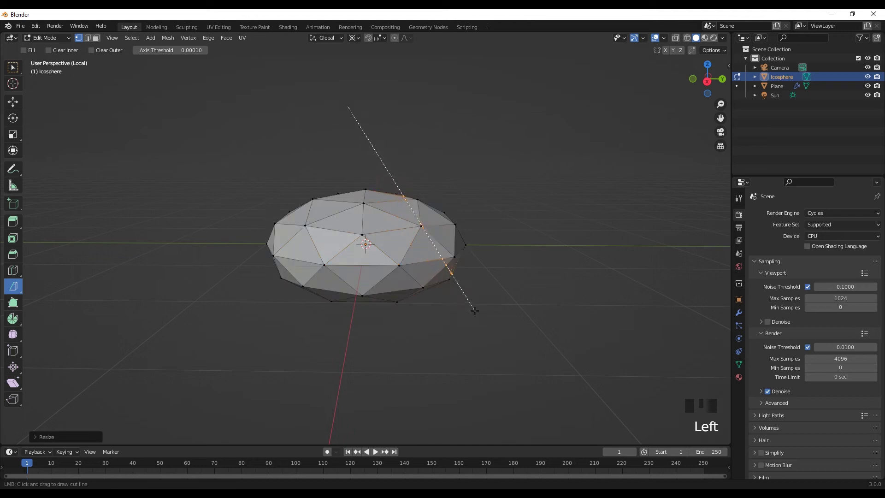
Bisect the flattened icosphere along diagonal lines with Fill on to cut flat facets.
{"action": "left_click_drag", "start_coordinate": [74, 438], "coordinate": [91, 403]}
{"action": "left_click", "coordinate": [88, 414]}
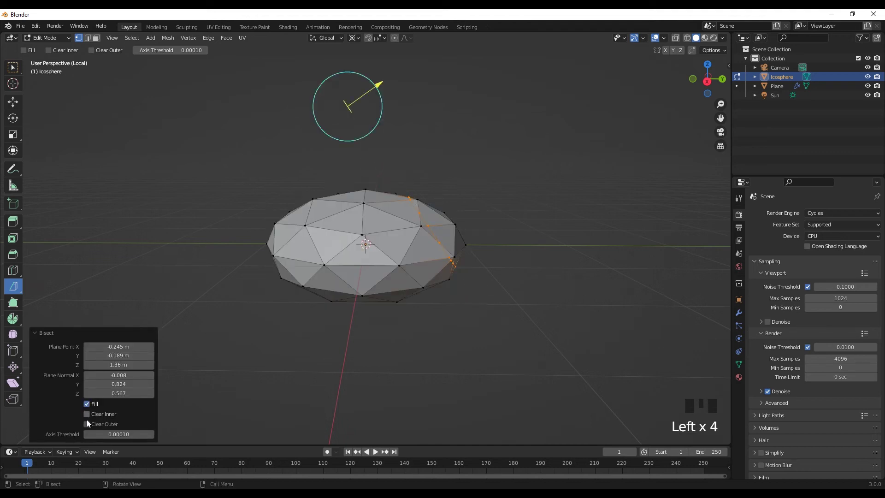
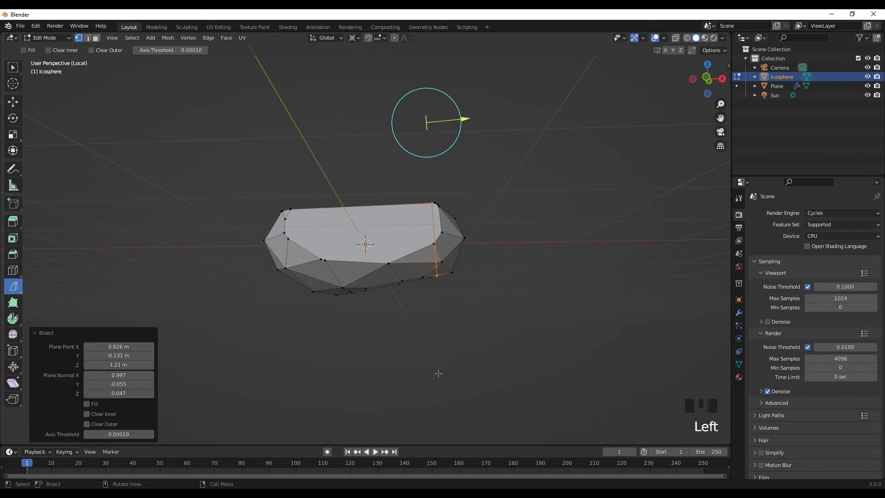
{"action": "double_click", "coordinate": [87, 416]}
{"action": "left_click", "coordinate": [90, 419]}
{"action": "left_click", "coordinate": [91, 403]}
{"action": "left_click_drag", "start_coordinate": [298, 369], "coordinate": [403, 350]}
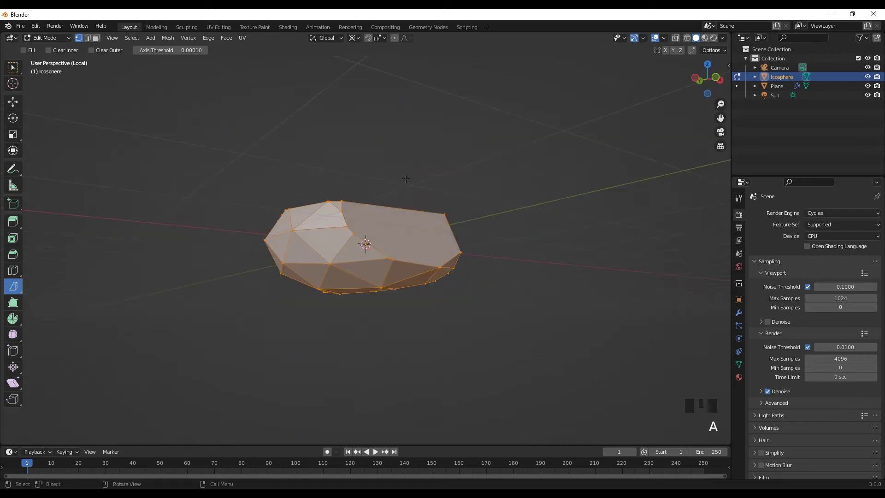
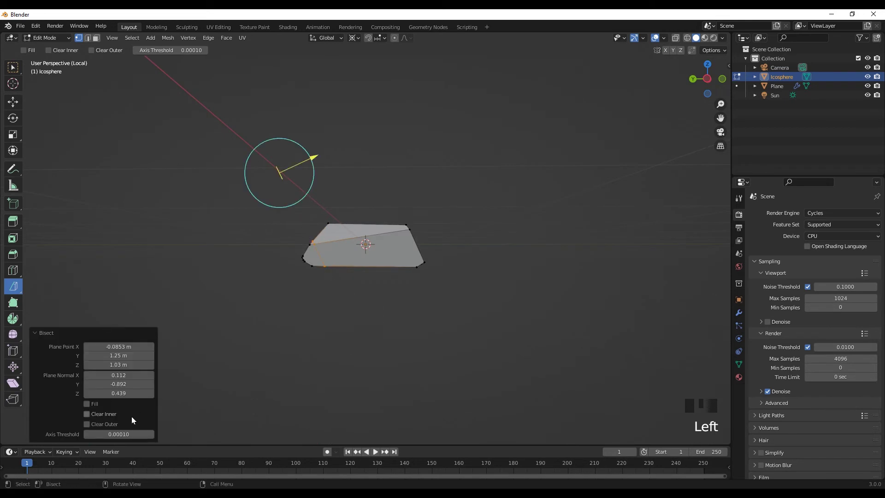
Make further filled cuts to finish the low-poly rock and return to Object Mode.
{"action": "left_click", "coordinate": [92, 409]}
{"action": "left_click", "coordinate": [92, 420]}
{"action": "scroll", "scroll_direction": "down", "scroll_amount": 3}
{"action": "left_click_drag", "start_coordinate": [441, 358], "coordinate": [455, 354]}
{"action": "scroll", "scroll_direction": "up", "scroll_amount": 3}
{"action": "key", "text": "Tab"}
Add a second icosphere and move it along X to the left of the first rock.
{"action": "scroll", "scroll_direction": "down", "scroll_amount": 3}
{"action": "left_click_drag", "start_coordinate": [456, 344], "coordinate": [391, 344]}
{"action": "scroll", "scroll_direction": "down", "scroll_amount": 3}
{"action": "scroll", "scroll_direction": "up", "scroll_amount": 3}
{"action": "left_click", "coordinate": [510, 271]}
{"action": "key", "text": "shift+a"}
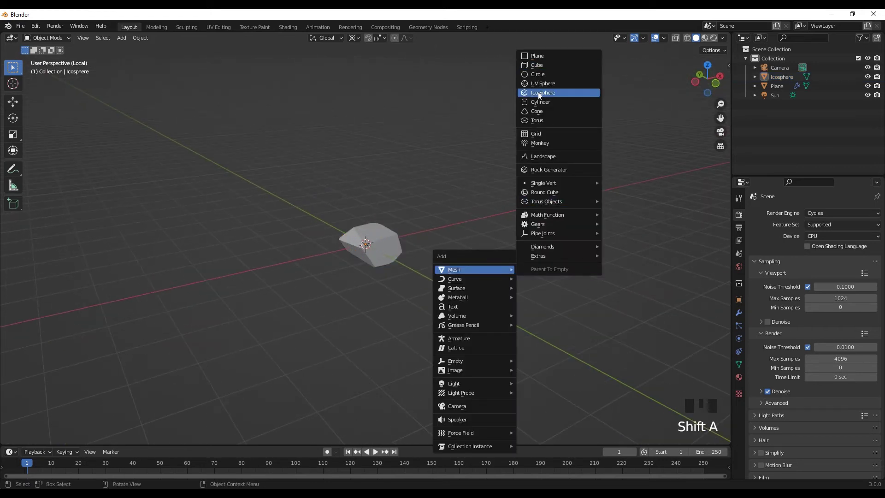
{"action": "scroll", "scroll_direction": "up", "scroll_amount": 3}
{"action": "middle_click", "coordinate": [412, 312]}
{"action": "key", "text": "g"}
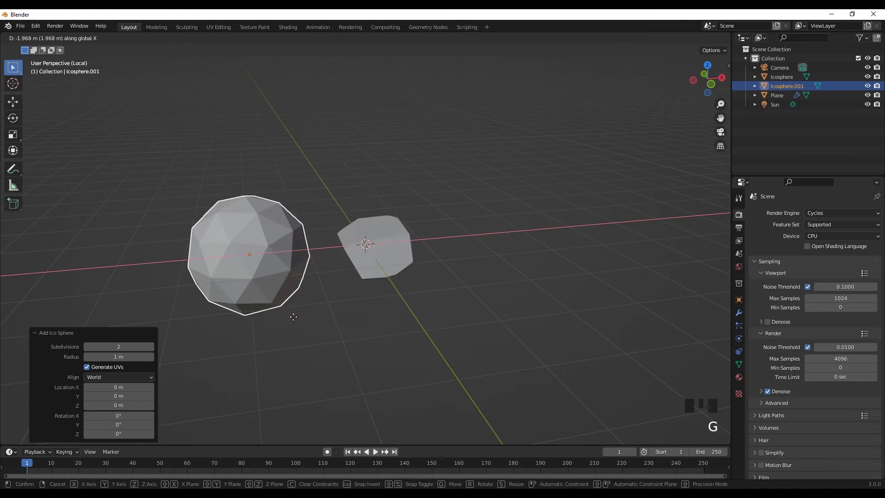
{"action": "left_click_drag", "start_coordinate": [362, 327], "coordinate": [418, 318]}
Enter Edit Mode on the new icosphere and squash it flatter, ready for Bisect.
{"action": "key", "text": "Tab"}
{"action": "scroll", "scroll_direction": "up", "scroll_amount": 3}
{"action": "scroll", "scroll_direction": "down", "scroll_amount": 3}
{"action": "middle_click", "coordinate": [419, 305]}
Bisect the second icosphere with Fill and Clear Outer, slicing off its top and lower side.
{"action": "key", "text": "s"}
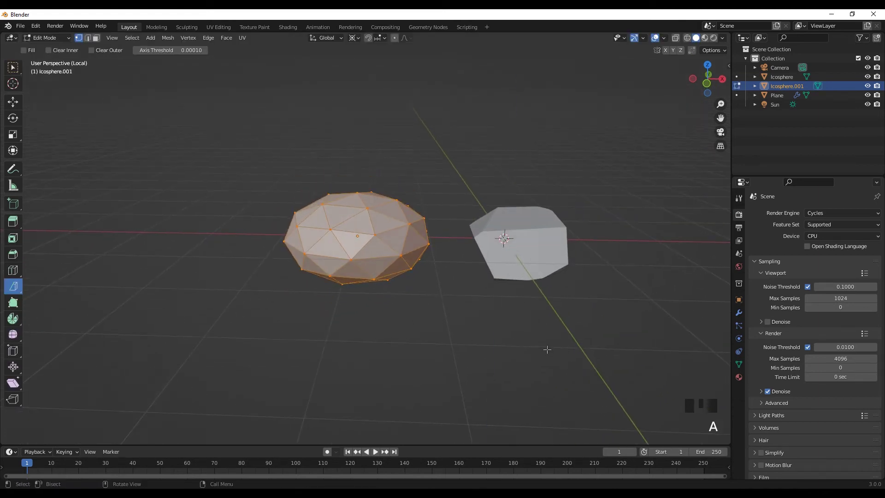
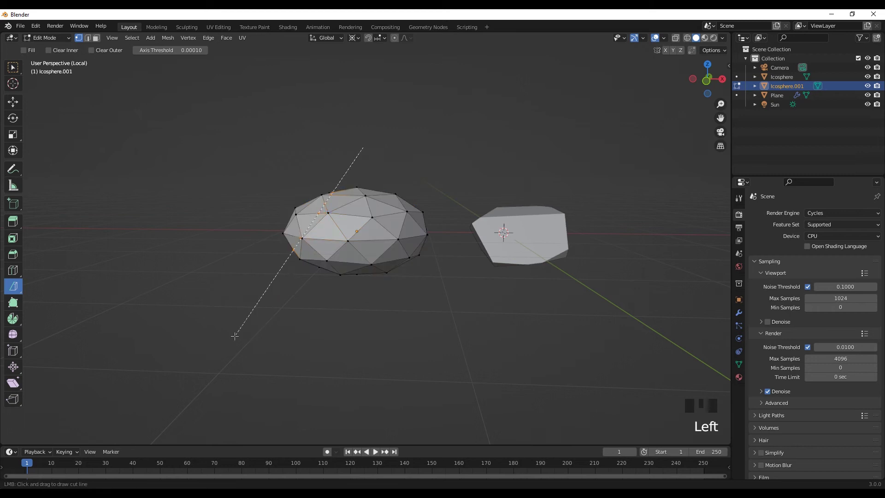
{"action": "left_click", "coordinate": [99, 407]}
{"action": "left_click", "coordinate": [95, 417]}
{"action": "key", "text": "a"}
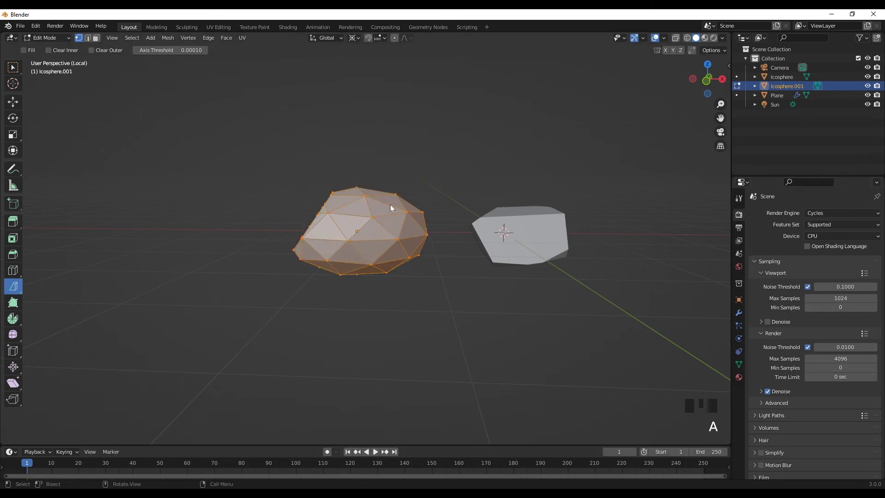
{"action": "left_click", "coordinate": [388, 182]}
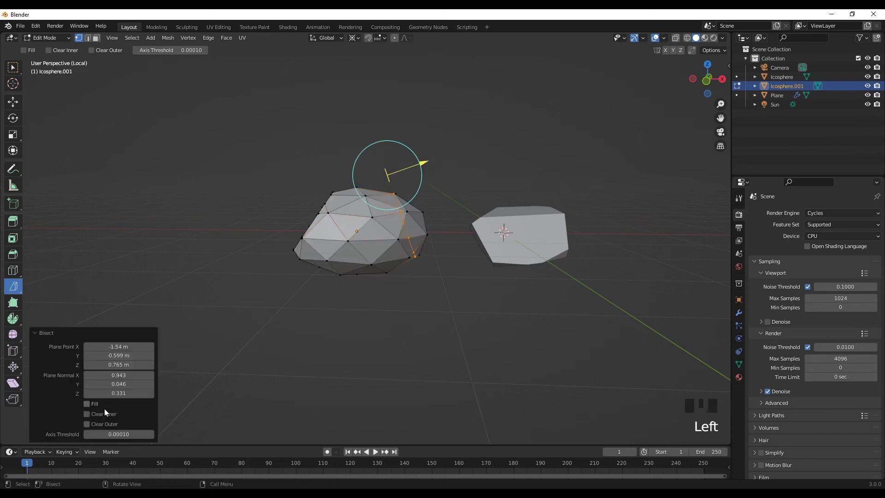
{"action": "left_click", "coordinate": [92, 410]}
{"action": "double_click", "coordinate": [93, 418]}
{"action": "left_click", "coordinate": [94, 425]}
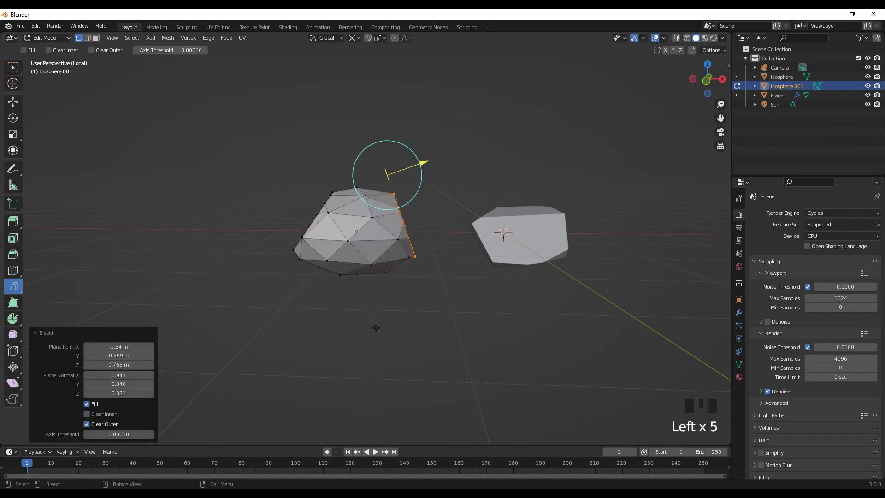
{"action": "key", "text": "a"}
{"action": "left_click", "coordinate": [271, 340]}
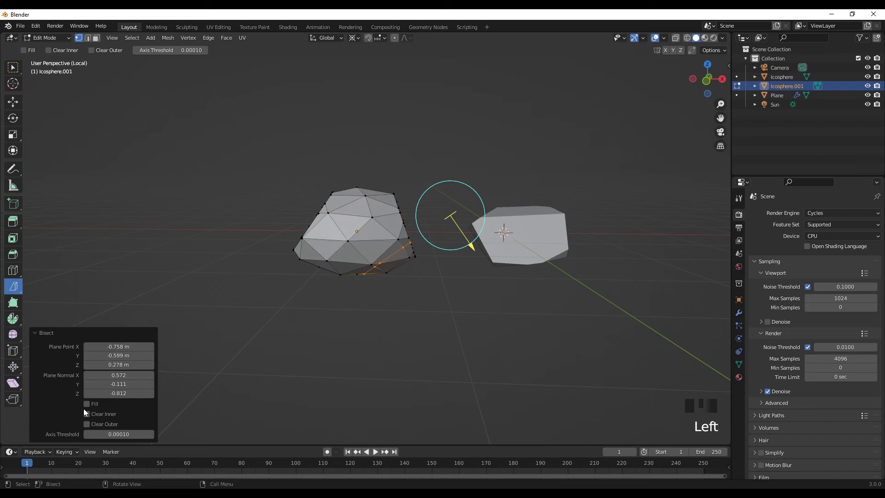
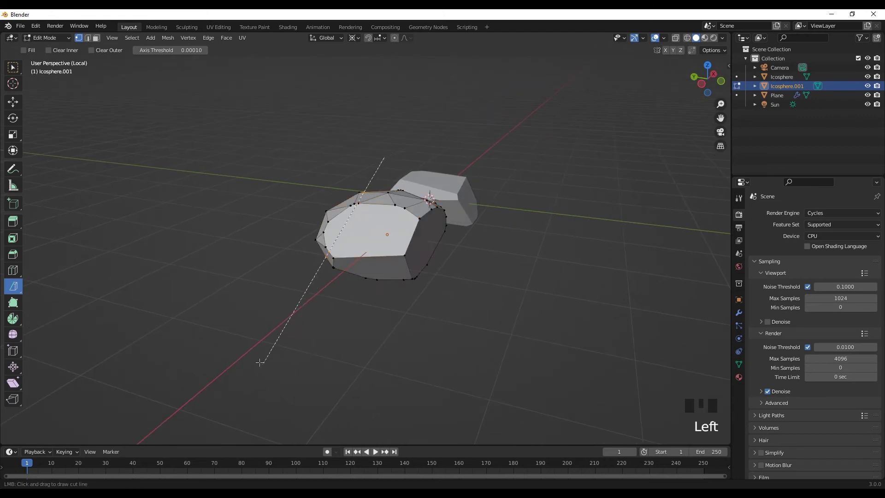
Cut several more filled facets at new angles to shape a second low-poly rock.
{"action": "left_click", "coordinate": [95, 415]}
{"action": "left_click", "coordinate": [98, 410]}
{"action": "left_click_drag", "start_coordinate": [420, 329], "coordinate": [405, 328]}
{"action": "key", "text": "z"}
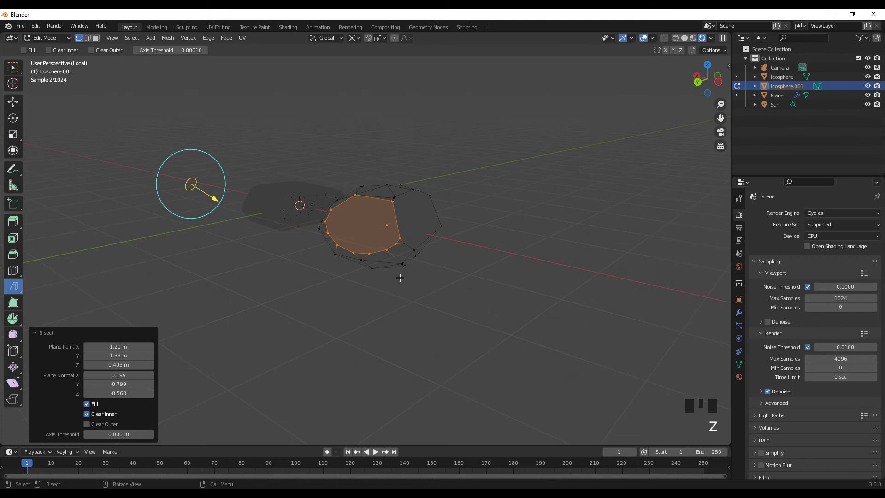
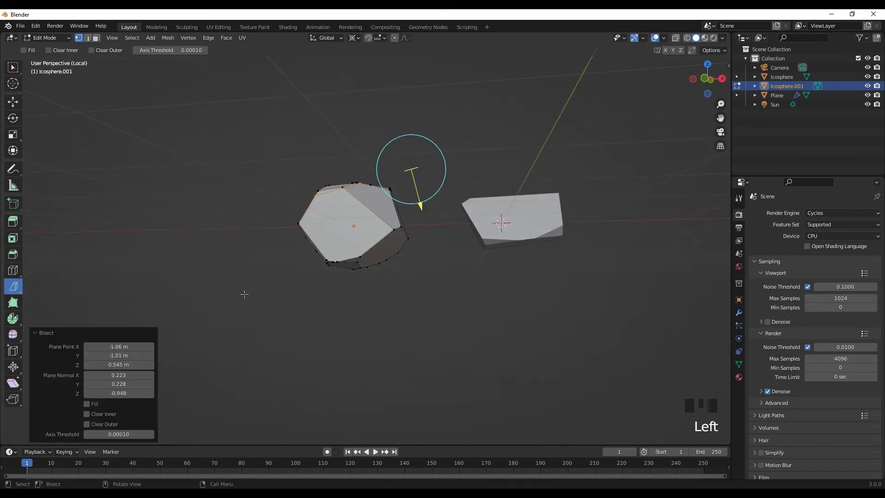
{"action": "double_click", "coordinate": [93, 407]}
{"action": "left_click_drag", "start_coordinate": [310, 423], "coordinate": [444, 402]}
{"action": "key", "text": "Tab"}
{"action": "left_click", "coordinate": [494, 336]}
{"action": "left_click_drag", "start_coordinate": [400, 397], "coordinate": [345, 382]}
Leave local view, select the first rock and raise it about 1.05 m onto the grass.
{"action": "scroll", "scroll_direction": "down", "scroll_amount": 3}
{"action": "key", "text": "/"}
{"action": "scroll", "scroll_direction": "up", "scroll_amount": 3}
{"action": "key", "text": "a"}
{"action": "key", "text": "/"}
{"action": "key", "text": "/"}
{"action": "key", "text": "ctrl+z"}
{"action": "left_click", "coordinate": [600, 245]}
{"action": "left_click", "coordinate": [774, 98]}
{"action": "key", "text": "g"}
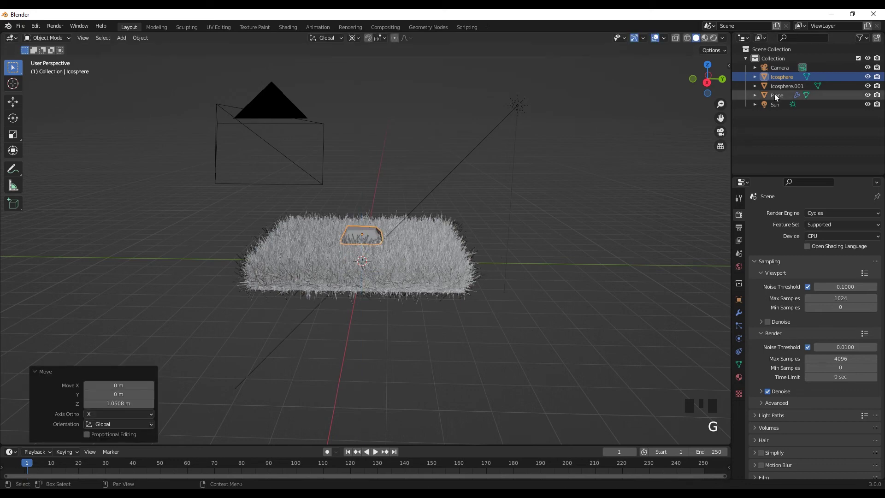
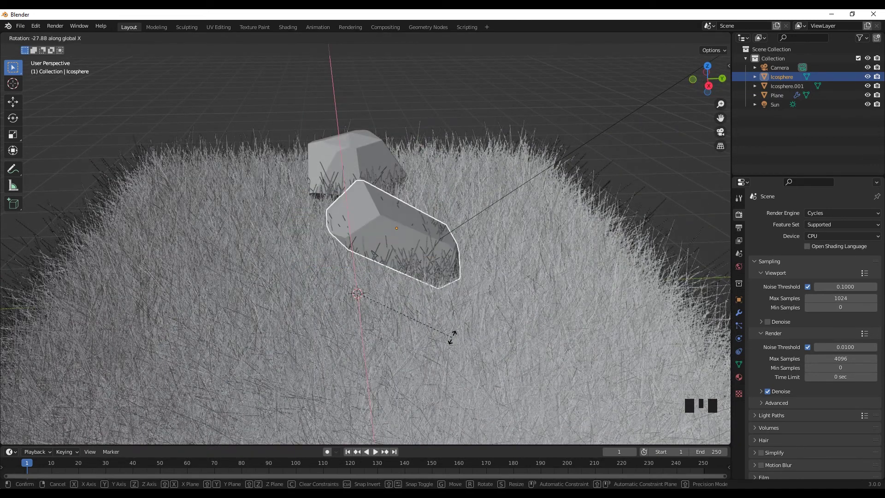
Stretch the front rock taller by scaling it along the Z axis.
{"action": "key", "text": "s"}
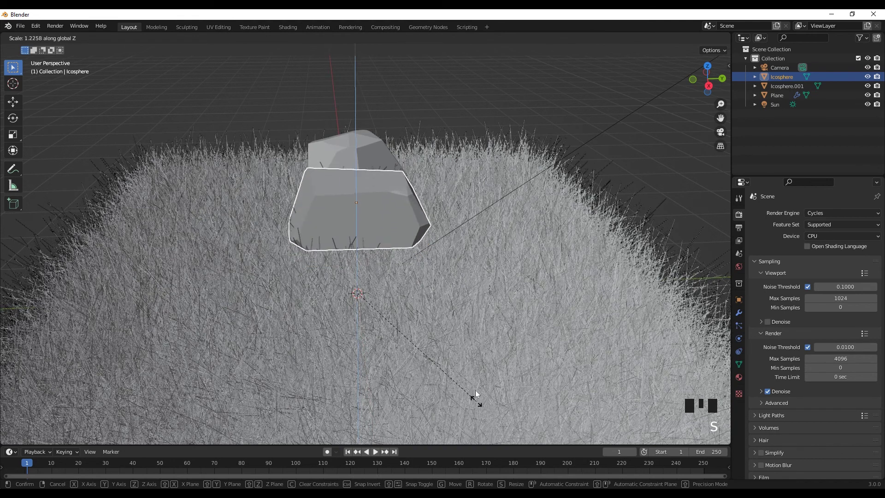
{"action": "left_click_drag", "start_coordinate": [147, 43], "coordinate": [280, 77]}
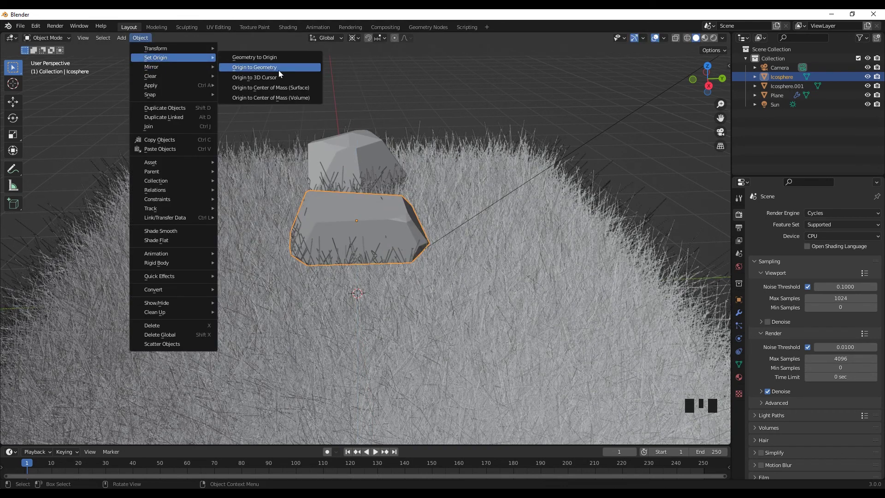
{"action": "scroll", "scroll_direction": "down", "scroll_amount": 3}
{"action": "key", "text": "r"}
{"action": "key", "text": "s"}
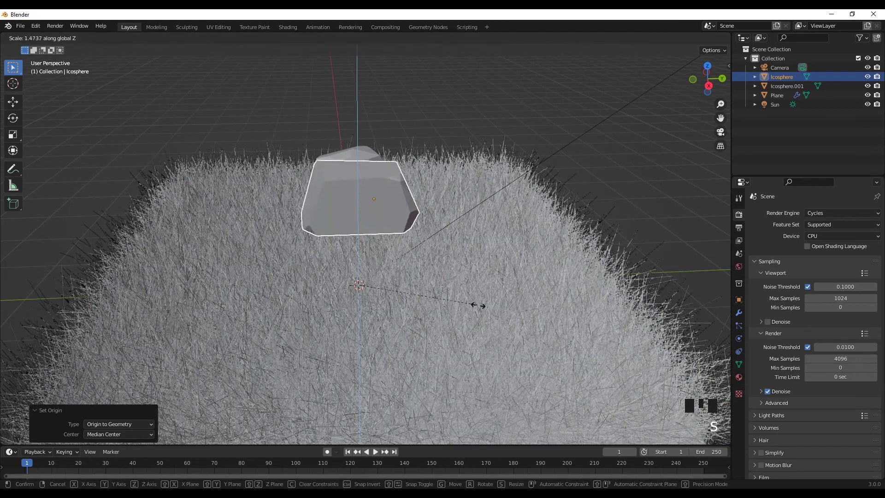
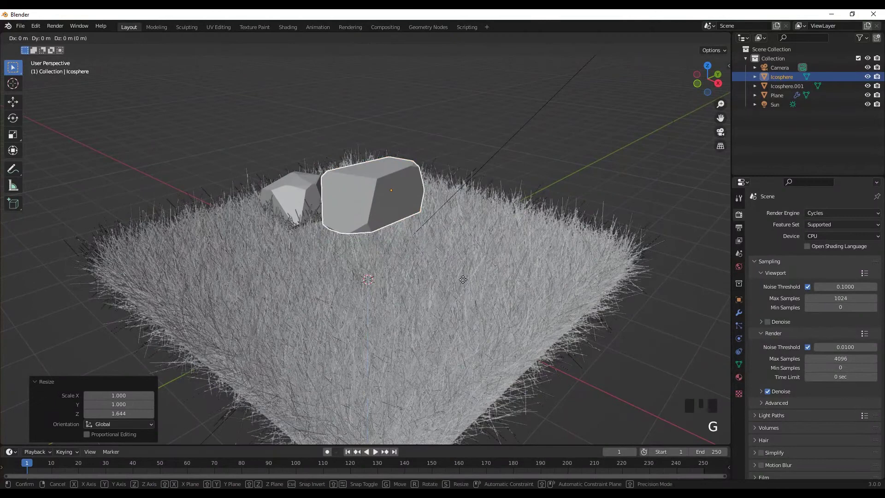
From top view, move the flat rock below the tall one and both nearer the grass centre.
{"action": "left_click", "coordinate": [316, 192]}
{"action": "left_click_drag", "start_coordinate": [314, 254], "coordinate": [348, 101]}
{"action": "key", "text": "`"}
{"action": "key", "text": "g"}
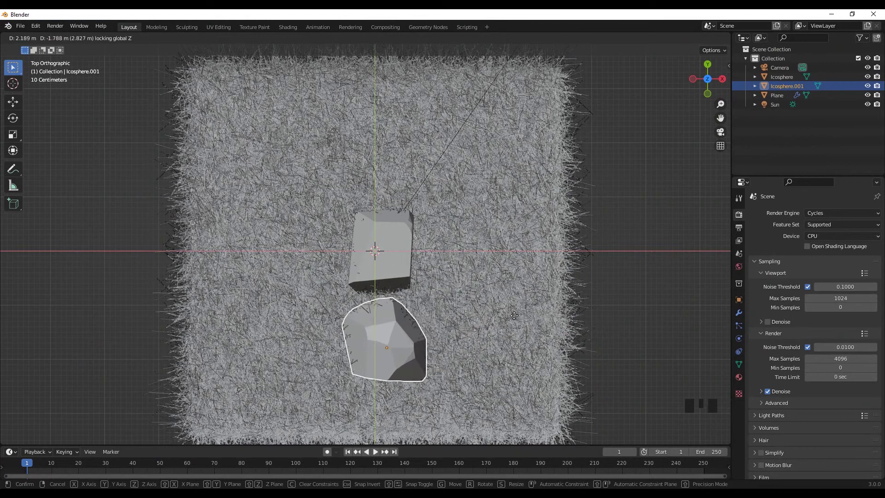
{"action": "left_click", "coordinate": [386, 233]}
{"action": "key", "text": "g"}
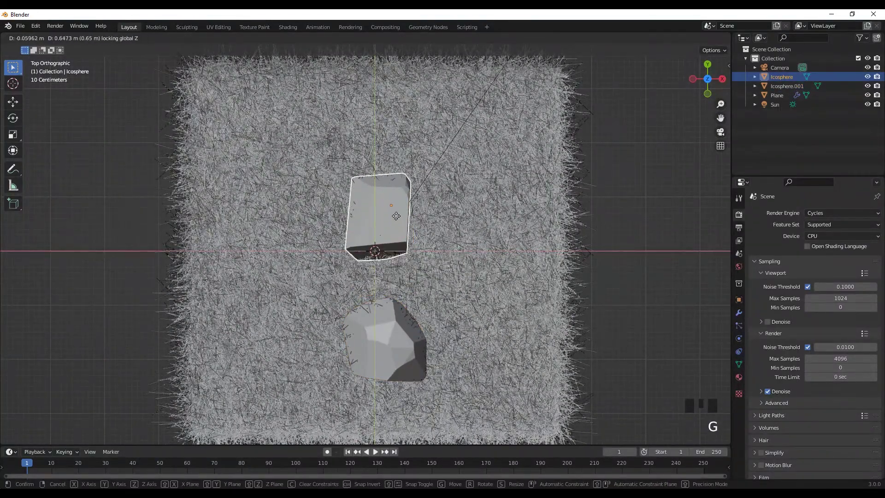
{"action": "left_click", "coordinate": [400, 343]}
{"action": "key", "text": "g"}
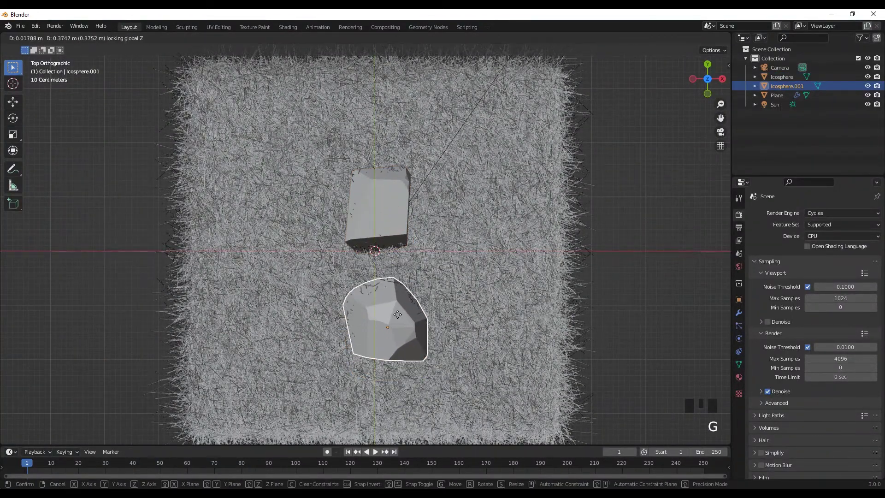
{"action": "left_click_drag", "start_coordinate": [340, 267], "coordinate": [440, 139]}
{"action": "left_click", "coordinate": [440, 139]}
Orbit back and set the flat rock beside the tall one, then select the tall rock.
{"action": "scroll", "scroll_direction": "down", "scroll_amount": 3}
{"action": "left_click", "coordinate": [709, 45]}
{"action": "scroll", "scroll_direction": "up", "scroll_amount": 3}
{"action": "left_click_drag", "start_coordinate": [426, 280], "coordinate": [334, 231]}
{"action": "left_click", "coordinate": [334, 231]}
{"action": "middle_click", "coordinate": [366, 258]}
{"action": "key", "text": "g"}
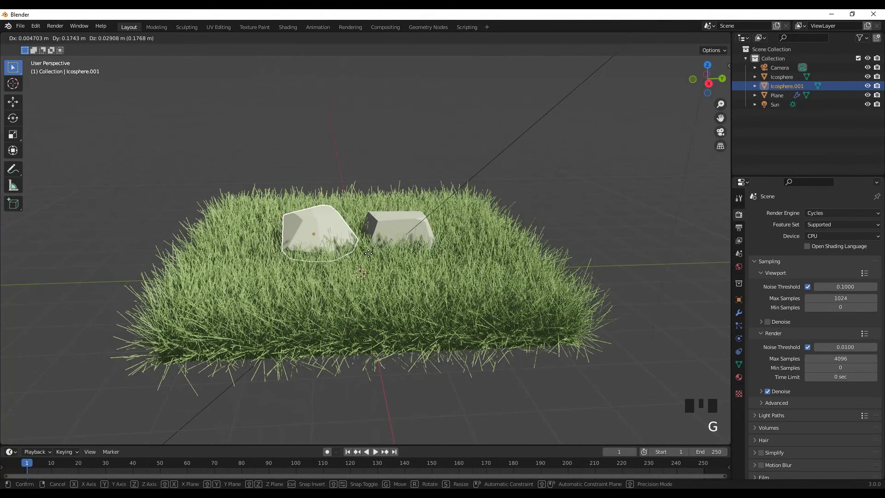
{"action": "left_click", "coordinate": [403, 235]}
{"action": "key", "text": "g"}
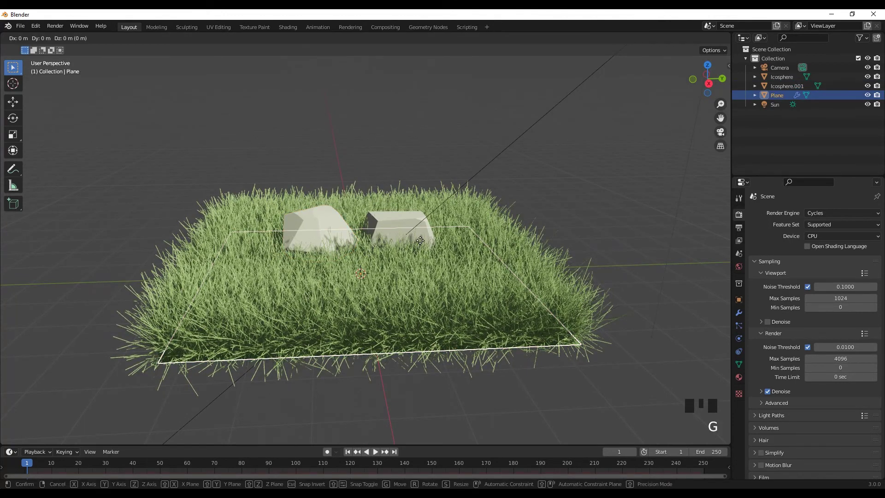
{"action": "key", "text": "`"}
{"action": "left_click", "coordinate": [419, 251]}
Nudge the tall rock upward along Z so it rests on the grass.
{"action": "key", "text": "g"}
{"action": "key", "text": "g"}
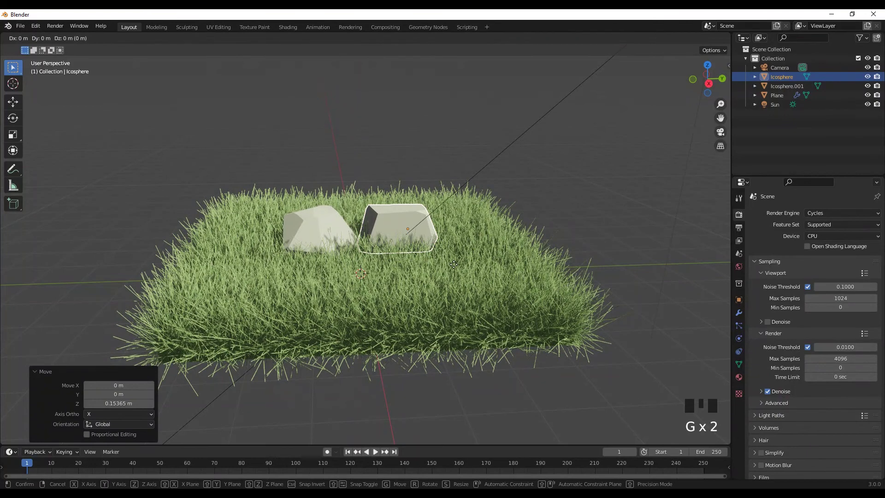
{"action": "left_click_drag", "start_coordinate": [434, 290], "coordinate": [445, 282]}
{"action": "scroll", "scroll_direction": "down", "scroll_amount": 3}
{"action": "left_click", "coordinate": [633, 243]}
Add a backdrop plane scaled far beyond the grass, curved up into a wall, viewed through the camera.
{"action": "key", "text": "shift+a"}
{"action": "scroll", "scroll_direction": "down", "scroll_amount": 3}
{"action": "left_click_drag", "start_coordinate": [403, 329], "coordinate": [412, 330]}
{"action": "key", "text": "s"}
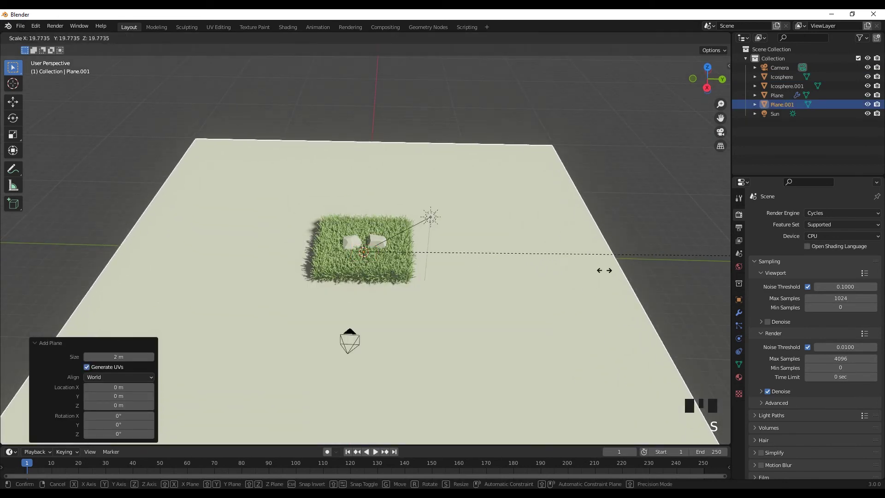
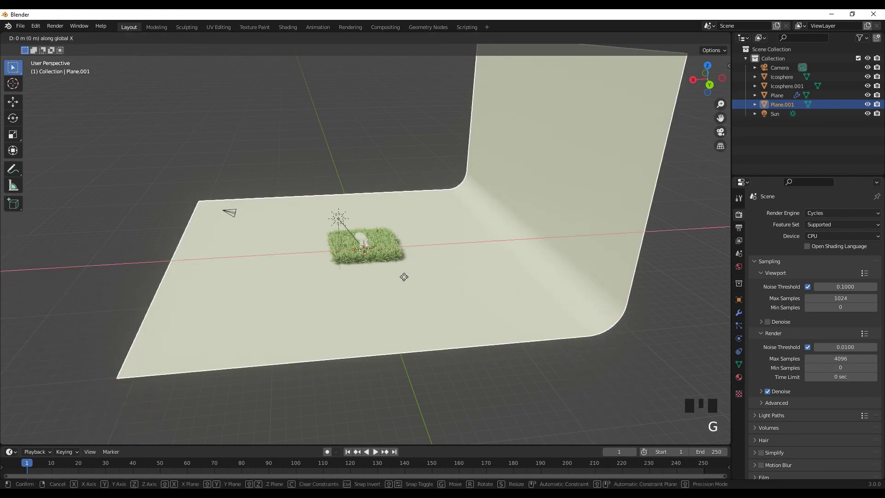
{"action": "left_click_drag", "start_coordinate": [403, 289], "coordinate": [466, 276]}
{"action": "key", "text": "KP_0"}
Give the backdrop material a warm pale-cream base colour.
{"action": "left_click", "coordinate": [581, 313]}
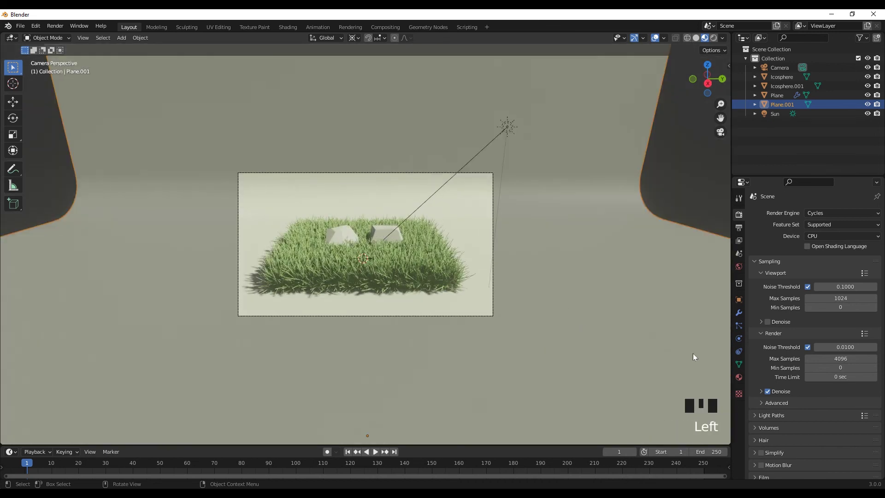
{"action": "left_click", "coordinate": [742, 378]}
{"action": "left_click_drag", "start_coordinate": [794, 261], "coordinate": [831, 328]}
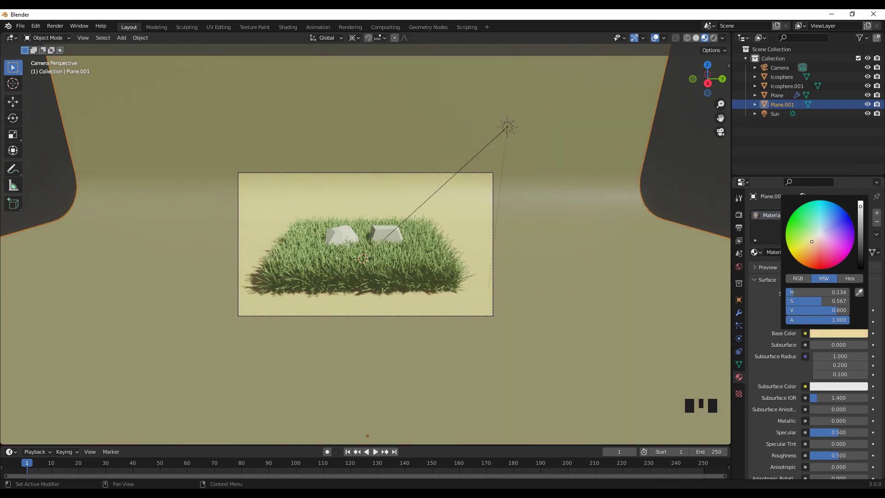
{"action": "scroll", "scroll_direction": "up", "scroll_amount": 3}
{"action": "key", "text": "n"}
{"action": "left_click", "coordinate": [648, 208]}
{"action": "scroll", "scroll_direction": "down", "scroll_amount": 3}
{"action": "scroll", "scroll_direction": "up", "scroll_amount": 3}
{"action": "left_click", "coordinate": [676, 181]}
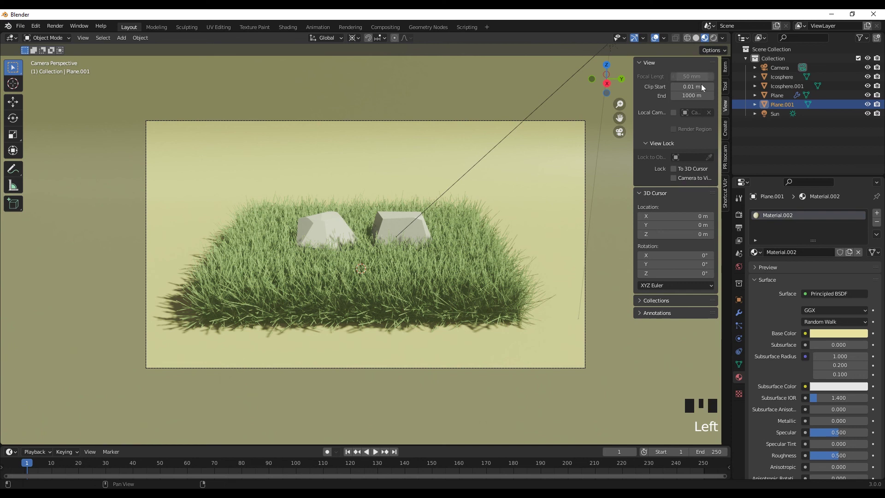
Set the final Render Max Samples to 200 in Render Properties.
{"action": "left_click", "coordinate": [745, 230]}
{"action": "left_click", "coordinate": [746, 209]}
{"action": "left_click", "coordinate": [745, 219]}
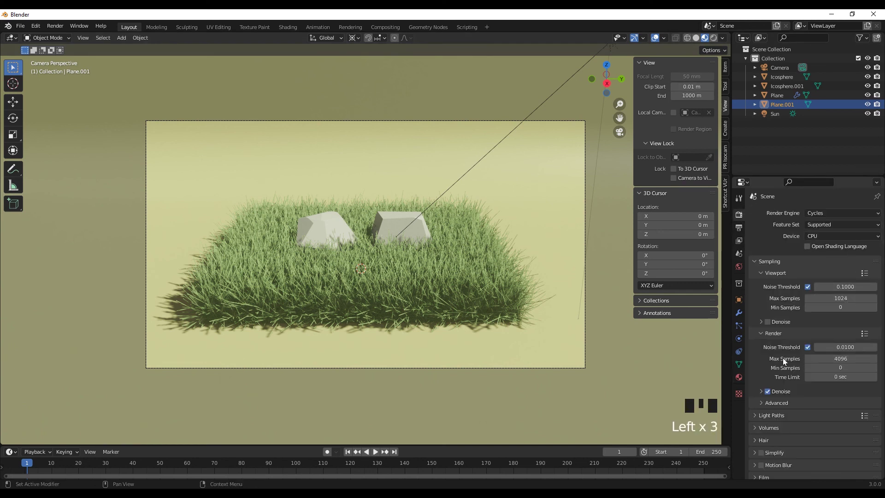